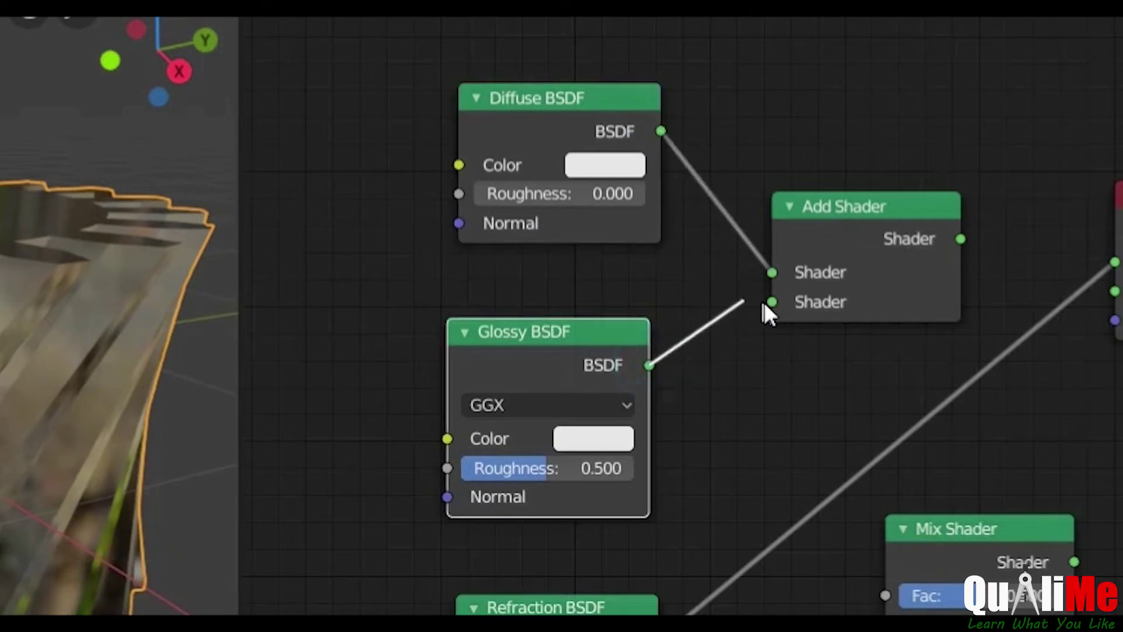
- Wire the Glossy BSDF output into the Add Shader's second input
click(762, 322)
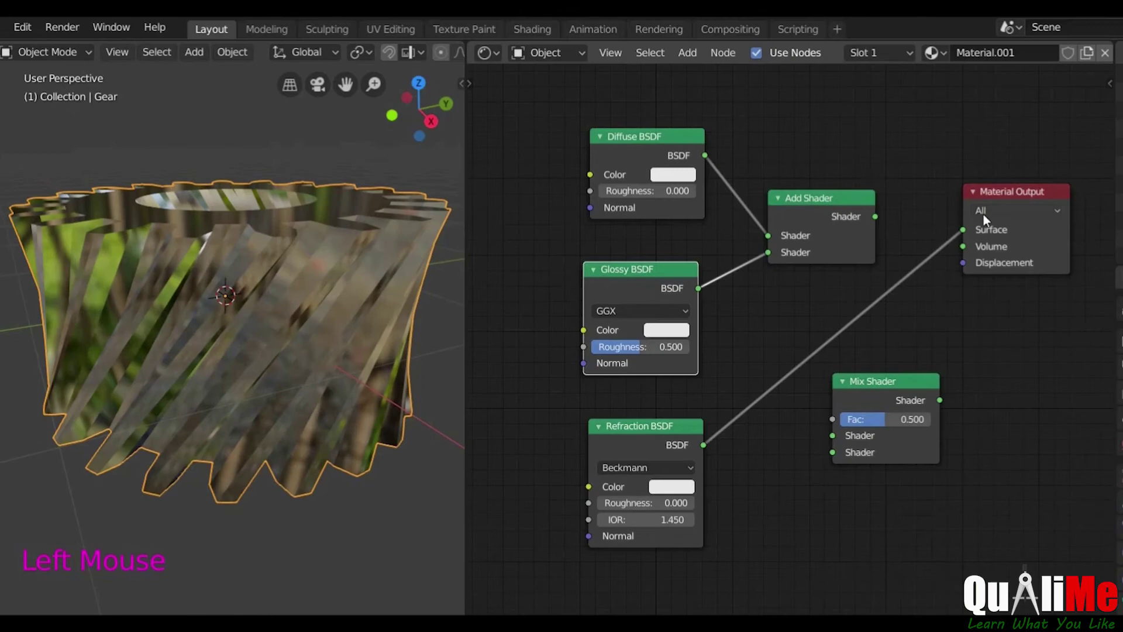
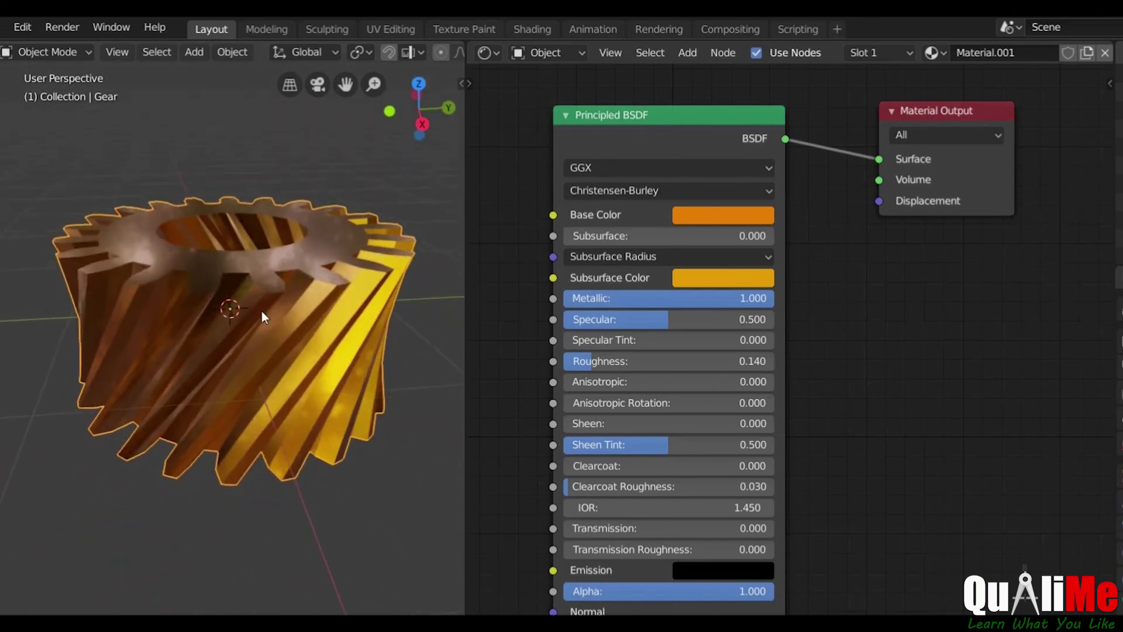
- Orbit the viewport to inspect the metallic orange gear
middle_click(252, 396)
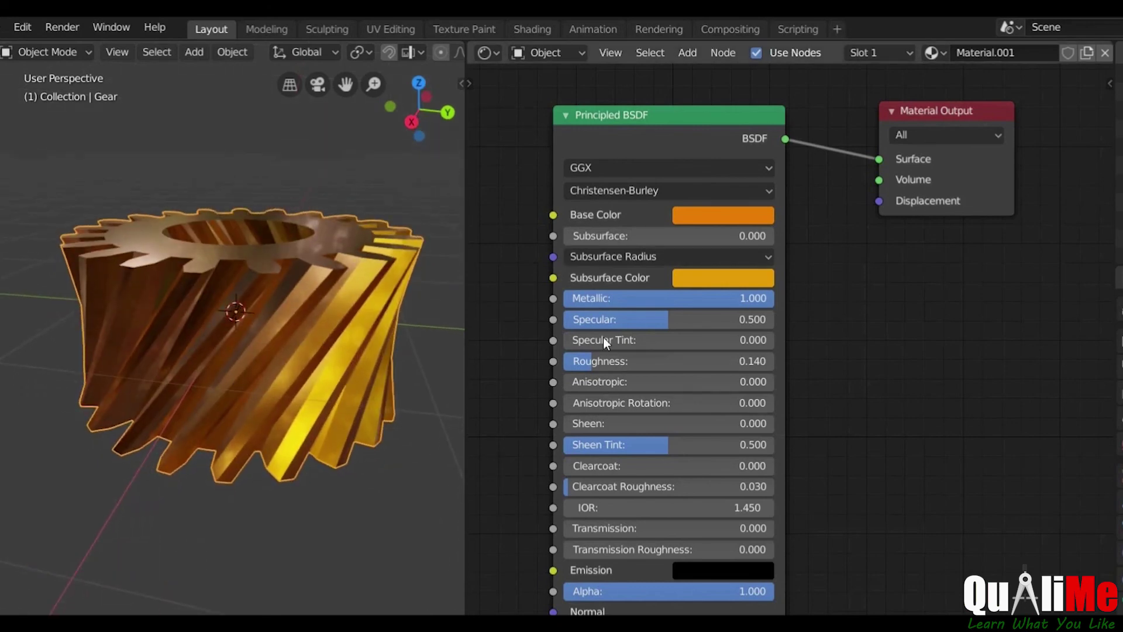